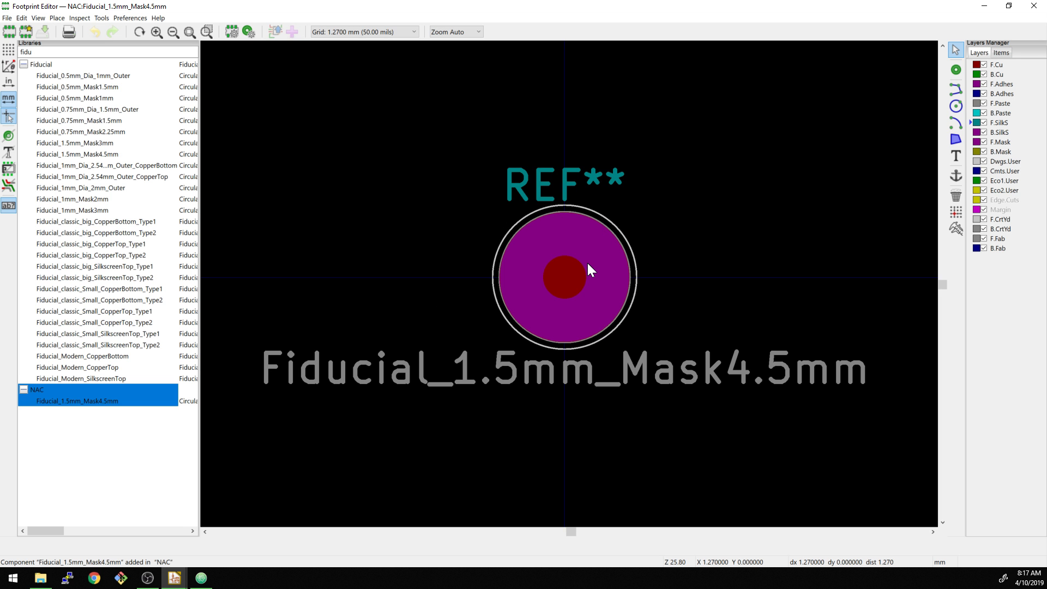
Bring the fiducial footprint up close in the editor view
{"action": "left_click", "coordinate": [592, 268]}
{"action": "key", "text": "ctrl+F11"}
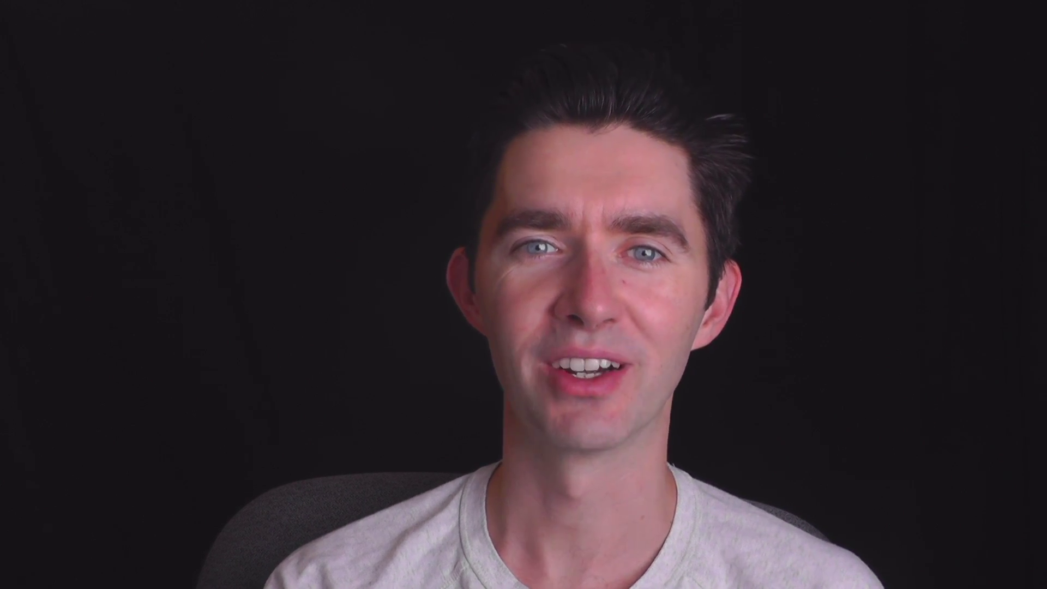
{"action": "key", "text": "ctrl+F12"}
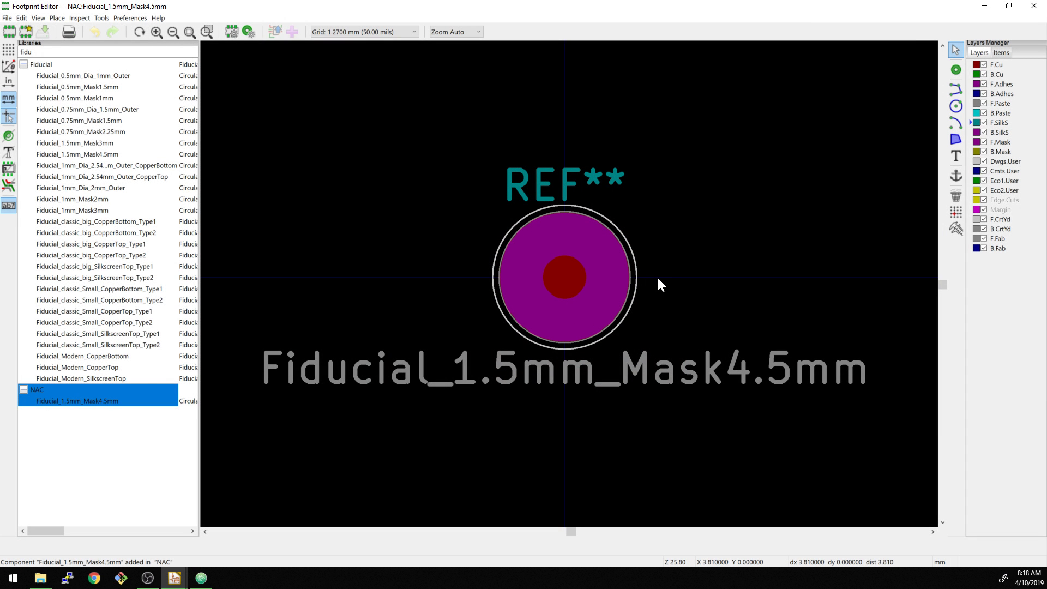
{"action": "scroll", "scroll_direction": "up", "scroll_amount": 3}
{"action": "scroll", "scroll_direction": "down", "scroll_amount": 3}
{"action": "middle_click", "coordinate": [573, 291]}
{"action": "scroll", "scroll_direction": "up", "scroll_amount": 3}
{"action": "middle_click", "coordinate": [561, 303]}
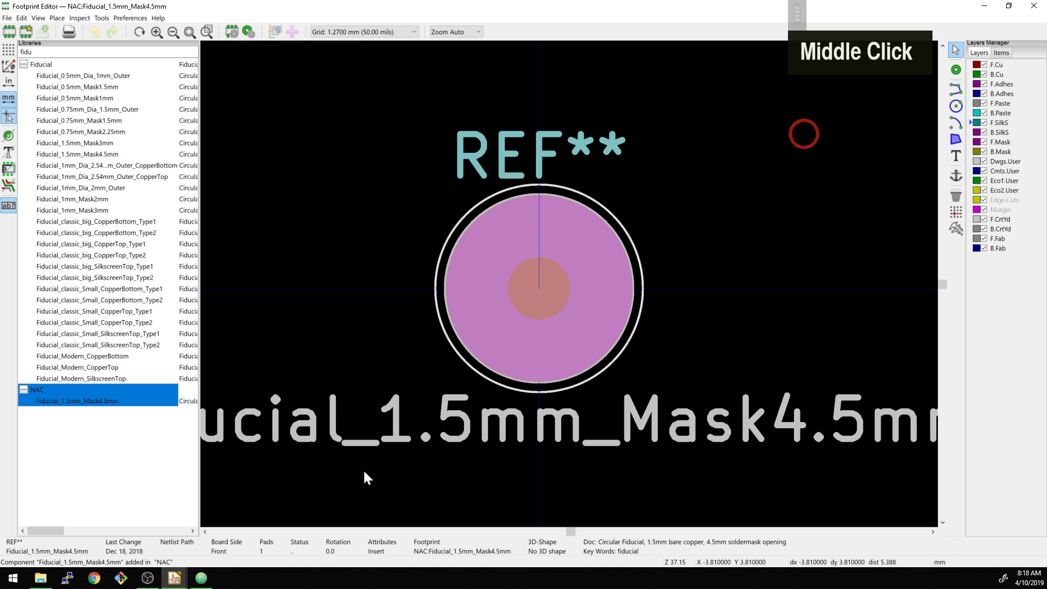
Inspect the properties of the fiducial's courtyard circle and pad elements with the E hotkey
{"action": "key", "text": "e"}
{"action": "key", "text": "e"}
{"action": "key", "text": "e"}
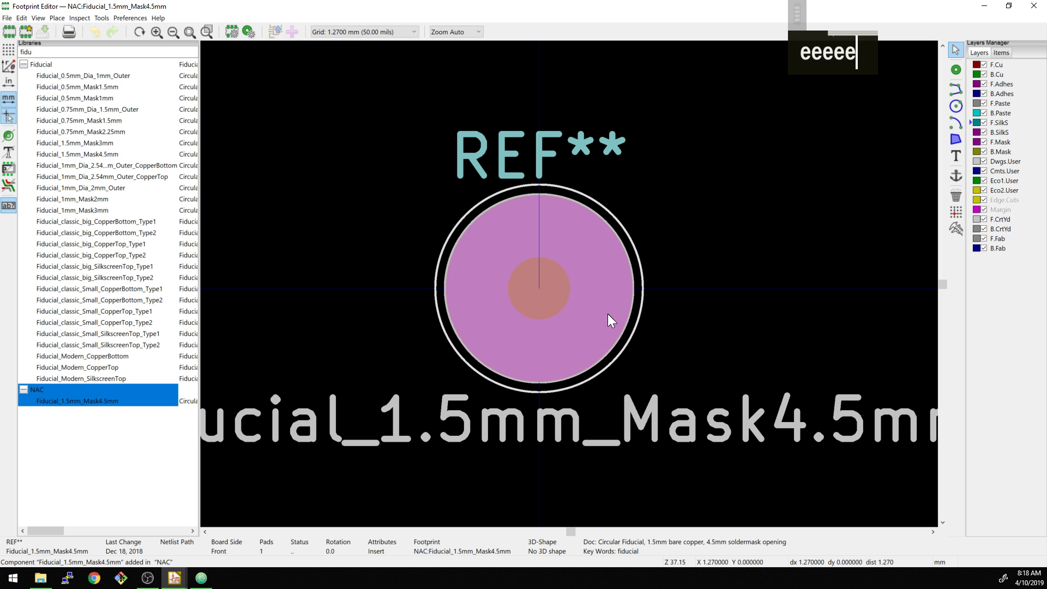
{"action": "key", "text": "e"}
{"action": "type", "text": "eeeeee"}
{"action": "key", "text": "e"}
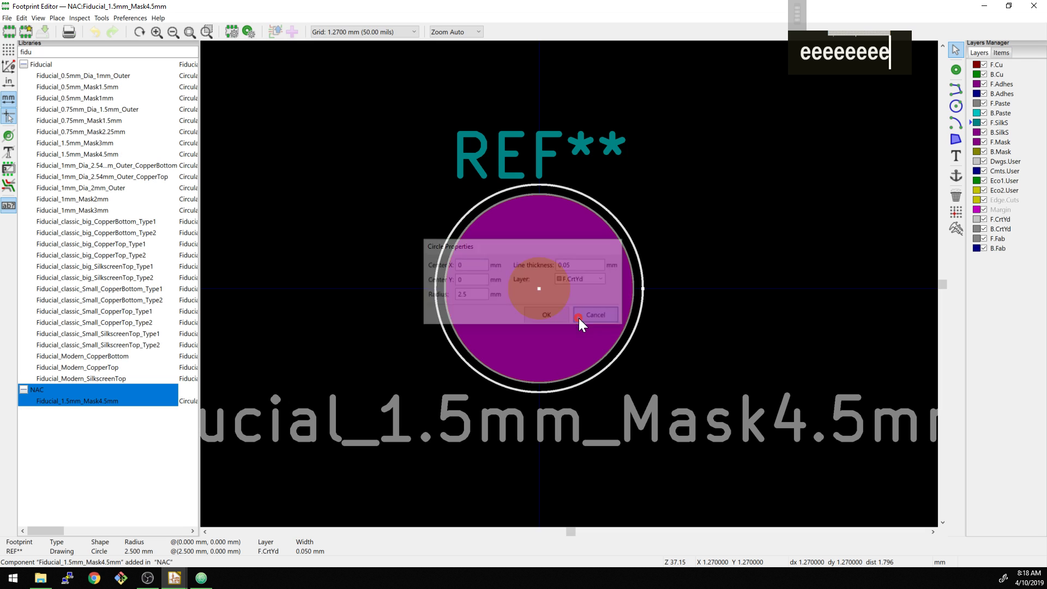
{"action": "type", "text": "eeeeeeeee"}
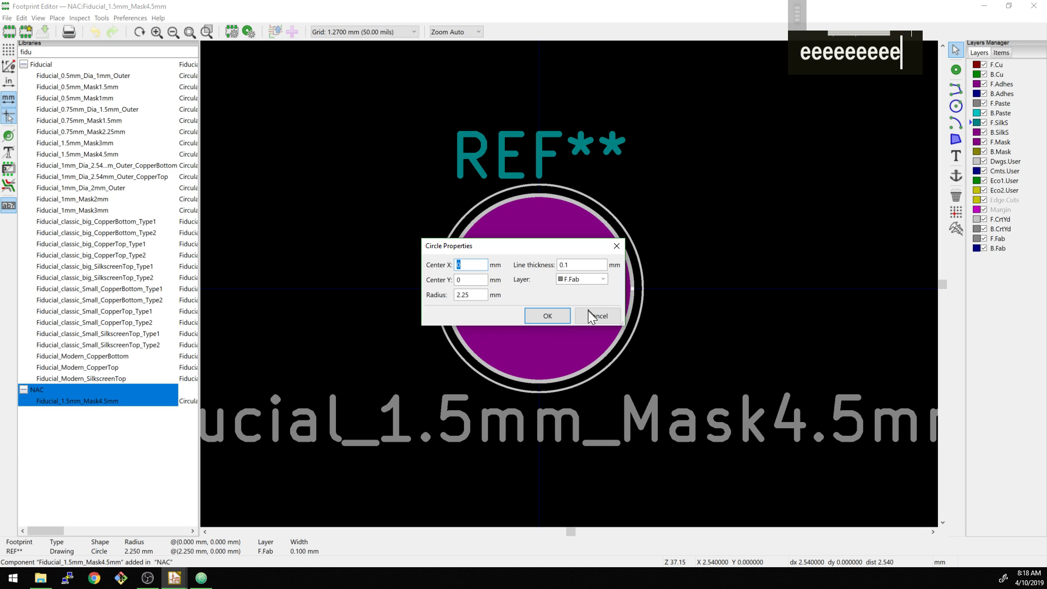
{"action": "type", "text": "e"}
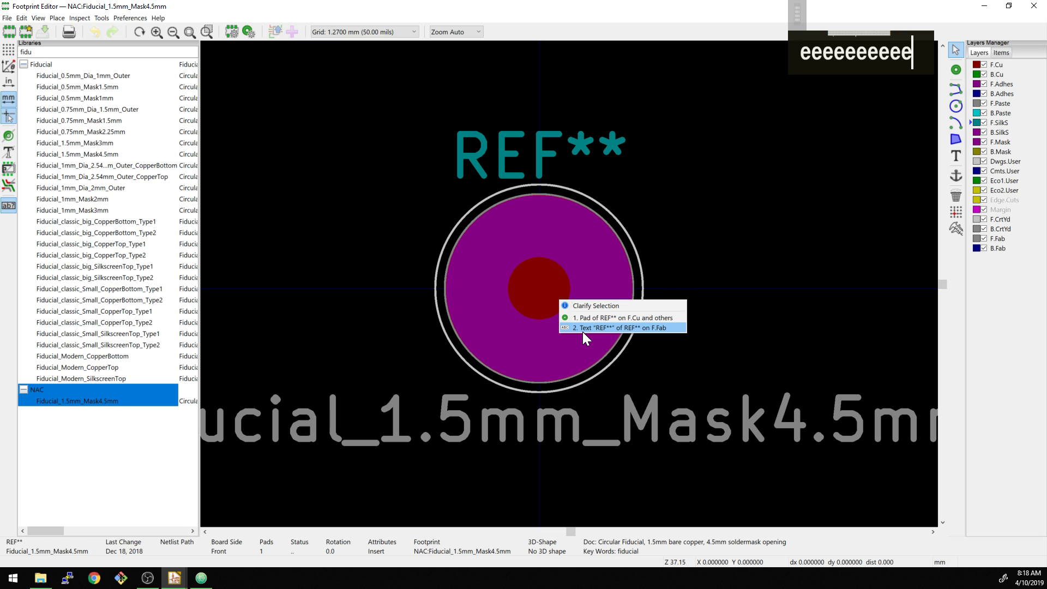
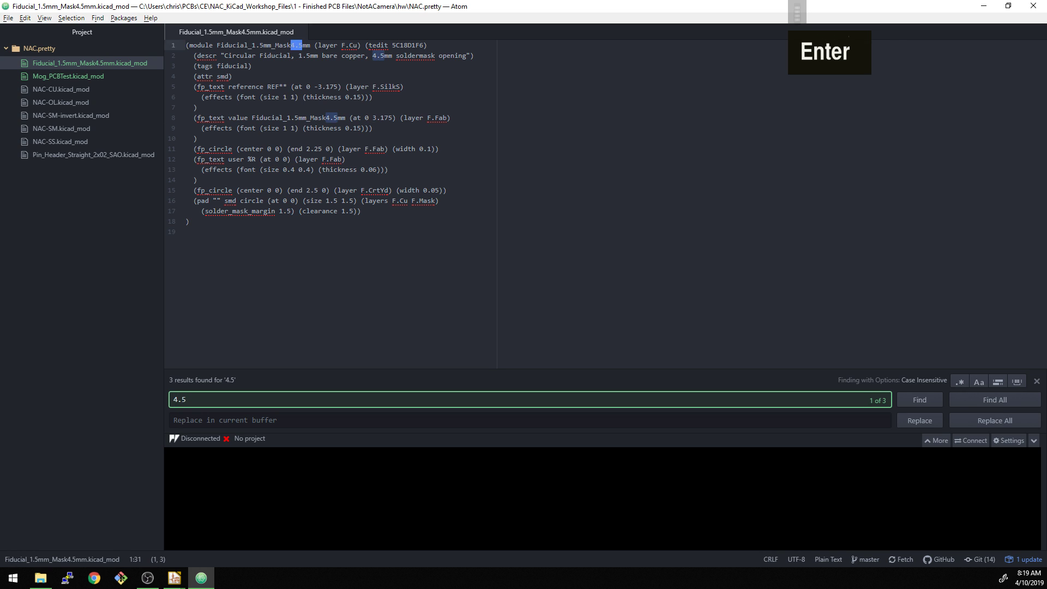
Step through every match of '4.5' in the fiducial .kicad_mod file with Find Next
{"action": "key", "text": "Return"}
{"action": "key", "text": "Return"}
{"action": "key", "text": "Return"}
{"action": "key", "text": "Return"}
{"action": "key", "text": "Return"}
{"action": "key", "text": "Return"}
{"action": "key", "text": "Return"}
{"action": "key", "text": "Return"}
{"action": "key", "text": "Return"}
{"action": "key", "text": "Return"}
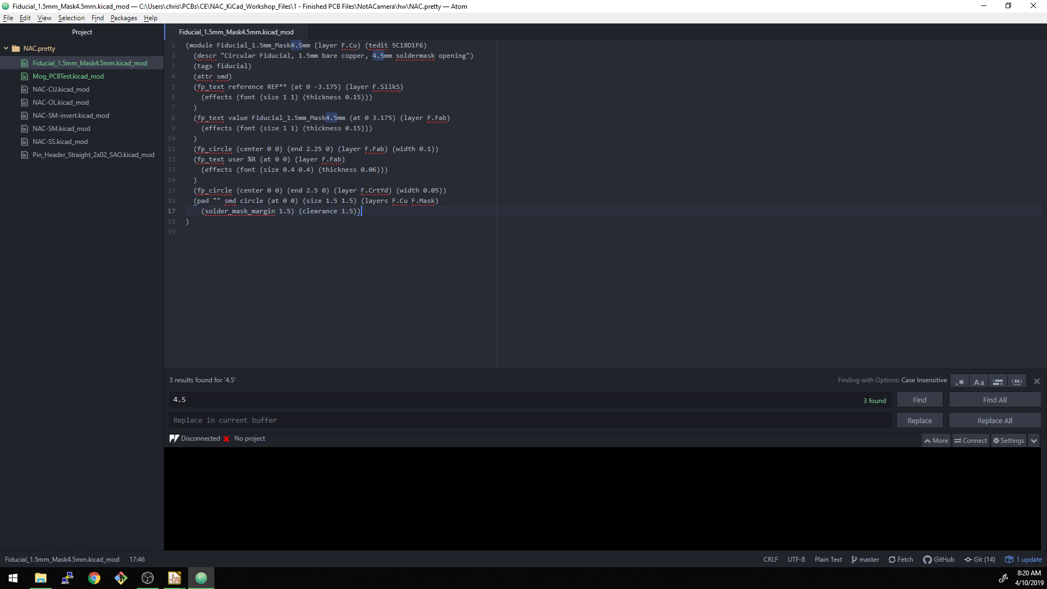
{"action": "key", "text": "Return"}
Return to KiCad and bring up the 1.5 mm circular SMD pad's properties
{"action": "key", "text": "ctrl+F11"}
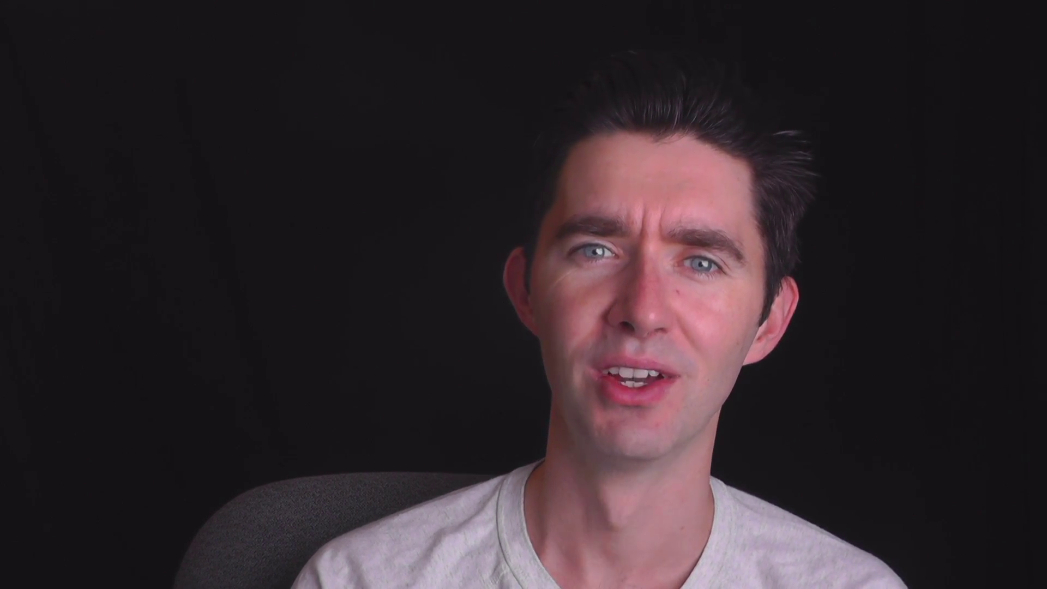
{"action": "key", "text": "ctrl+F12"}
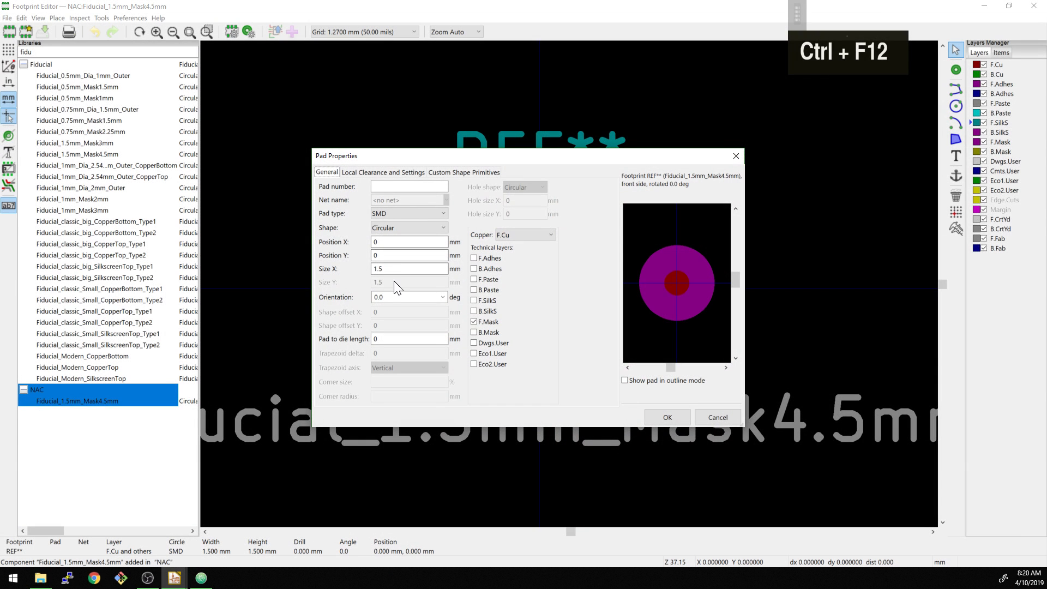
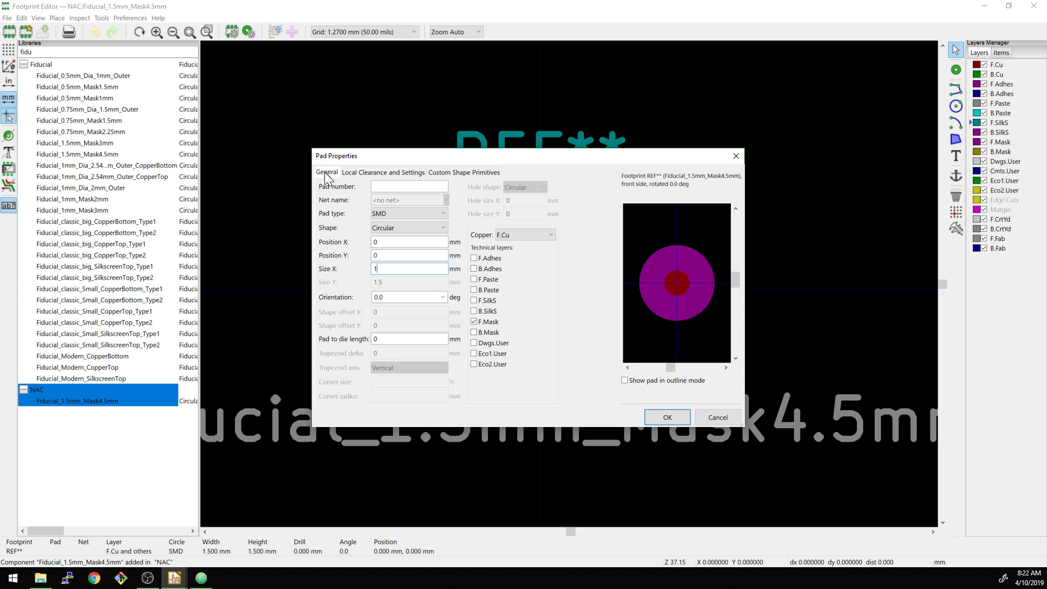
{"action": "key", "text": "ctrl+F11"}
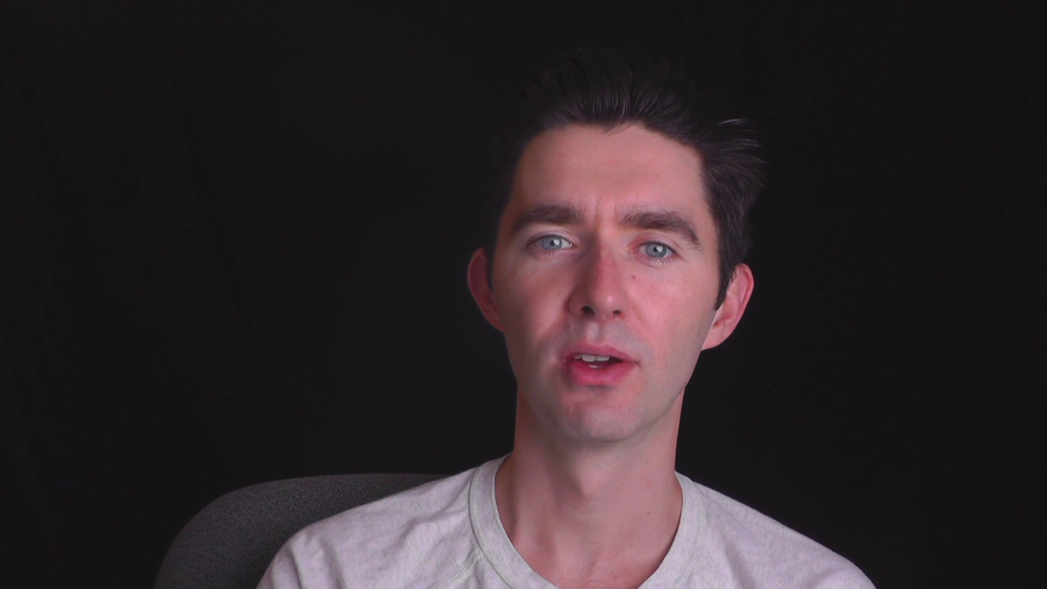